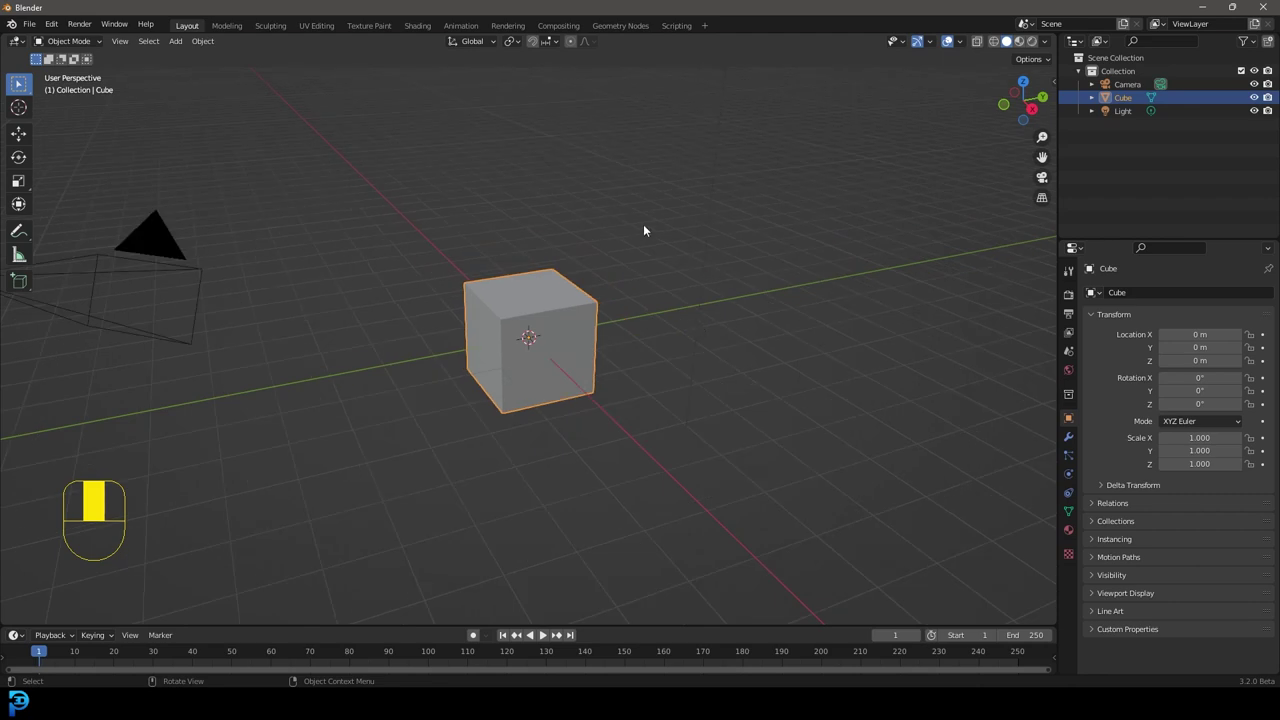
- Bring up the Add menu and orbit the view around the default cube
{"action": "left_click_drag", "start_coordinate": [558, 308], "coordinate": [525, 311]}
{"action": "key", "text": "shift+a"}
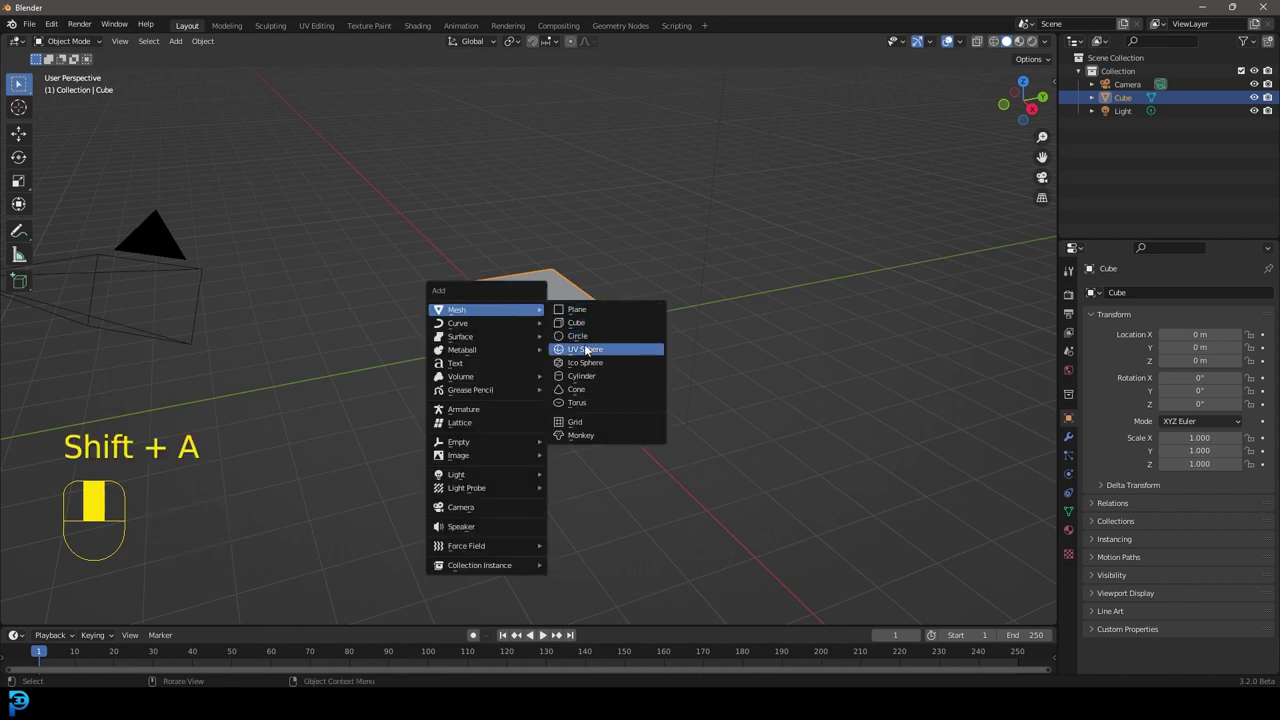
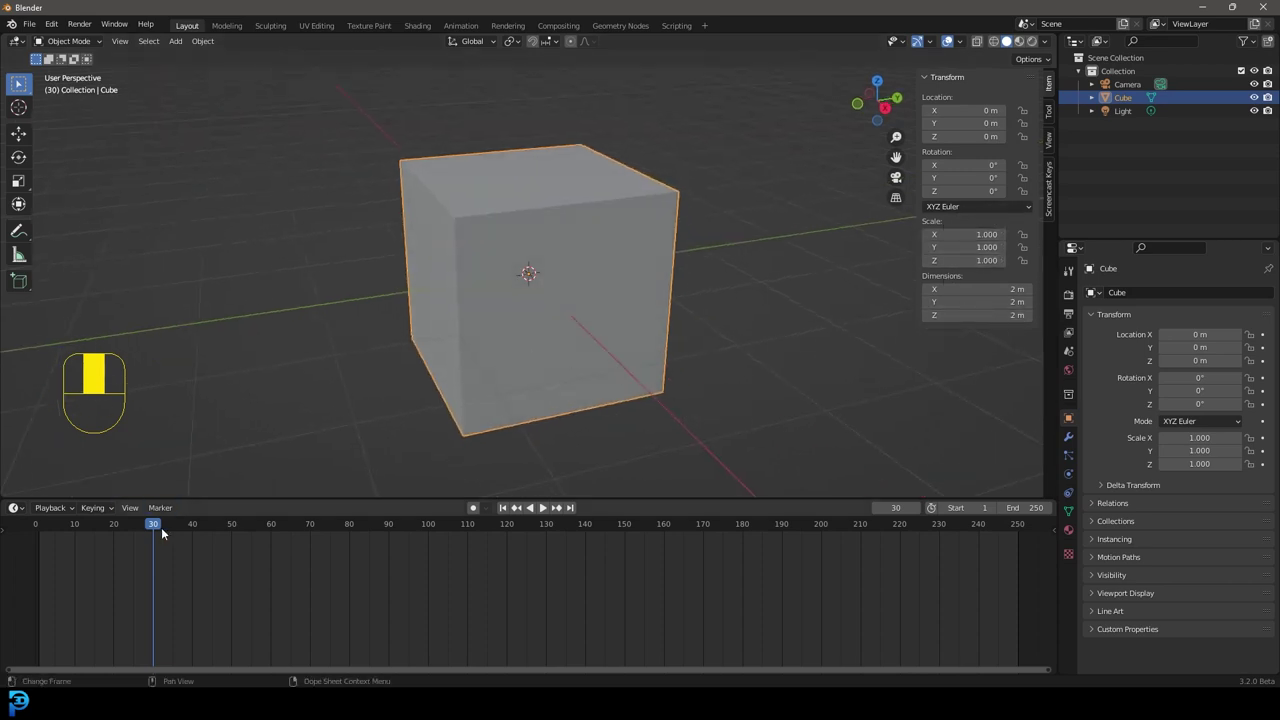
{"action": "left_click_drag", "start_coordinate": [158, 526], "coordinate": [716, 246]}
- Try grabbing and rotating the cube, then reset the edited value to default
{"action": "key", "text": "g"}
{"action": "key", "text": "r"}
{"action": "key", "text": "BackSpace"}
- Key the cube's start pose at frame 30, then move it to about (-0.32, 3.78, 2.15) m and rotate it at frame 80
{"action": "key", "text": "BackSpace"}
{"action": "key", "text": "g"}
{"action": "key", "text": "g"}
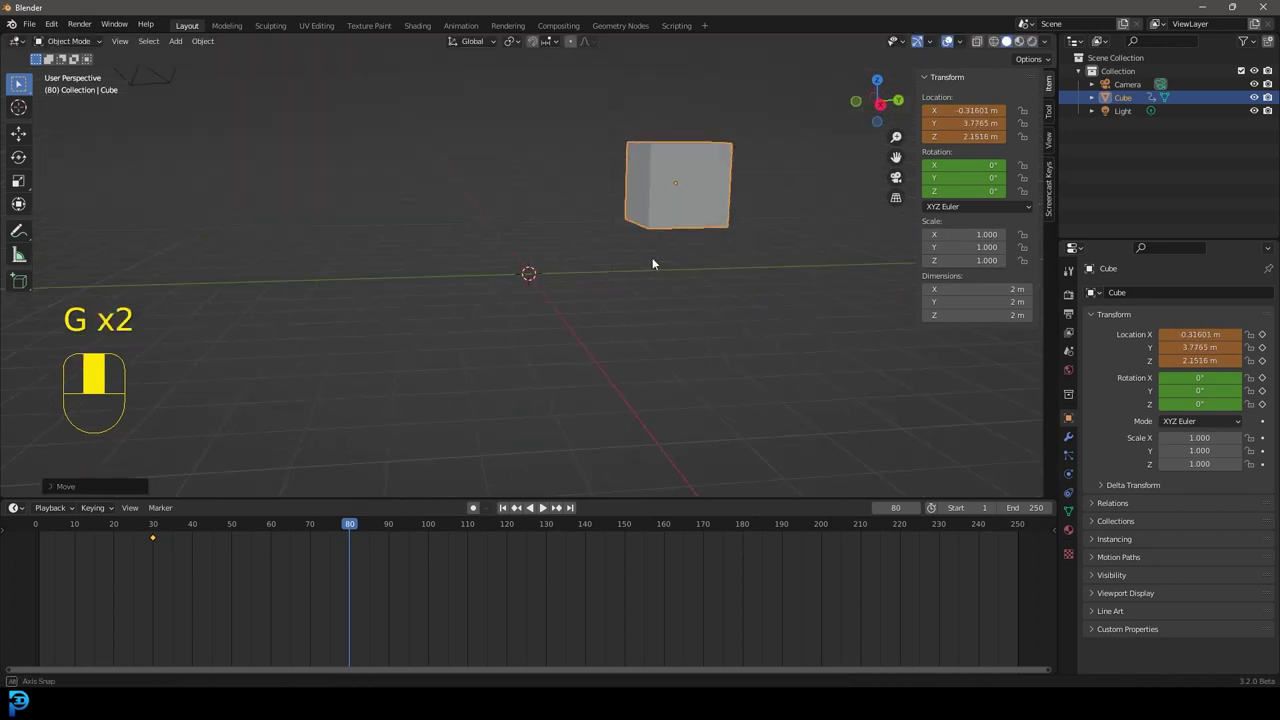
{"action": "key", "text": "r"}
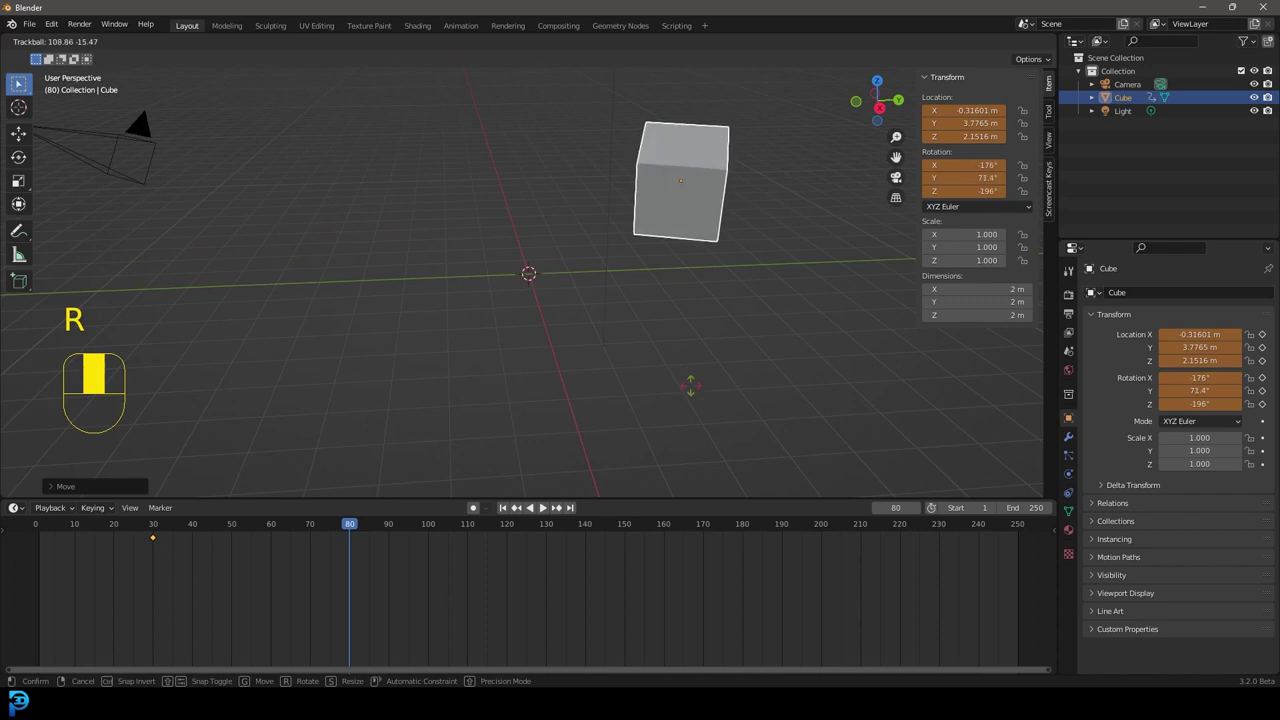
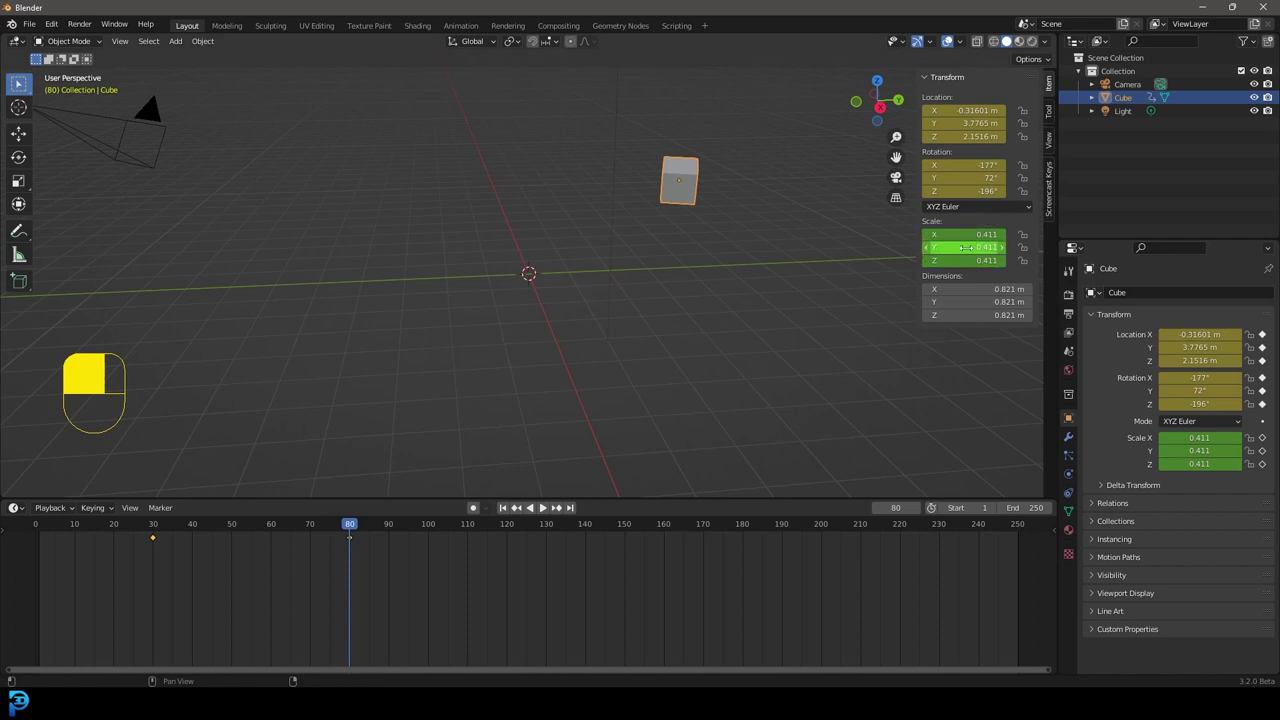
- Key the cube's scale at full size on frame 80 and play the animation back
{"action": "key", "text": "BackSpace"}
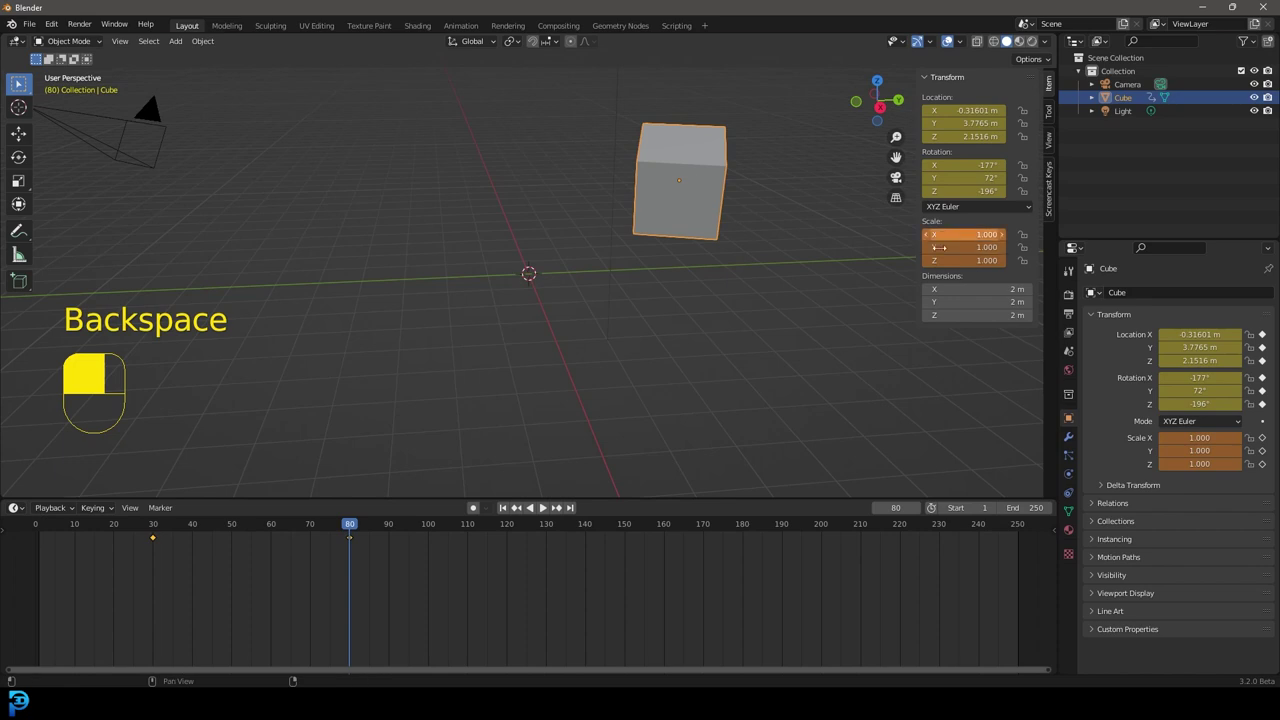
{"action": "key", "text": "i"}
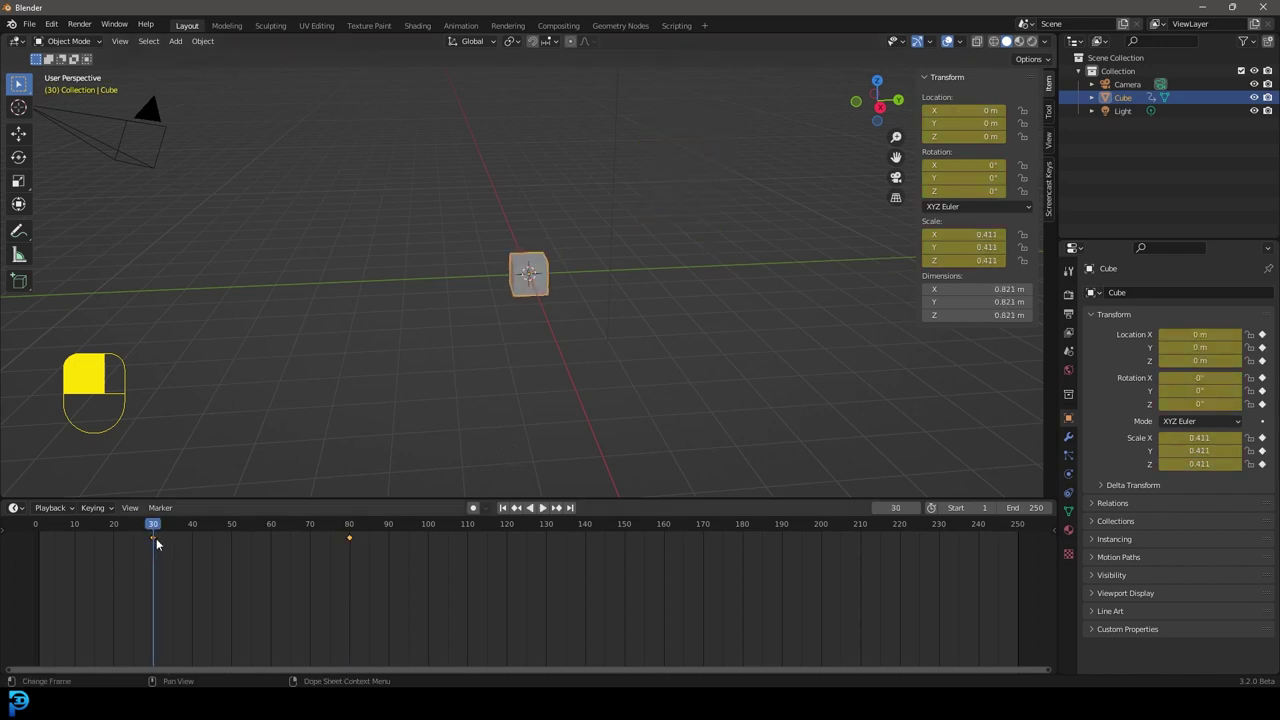
{"action": "key", "text": "space"}
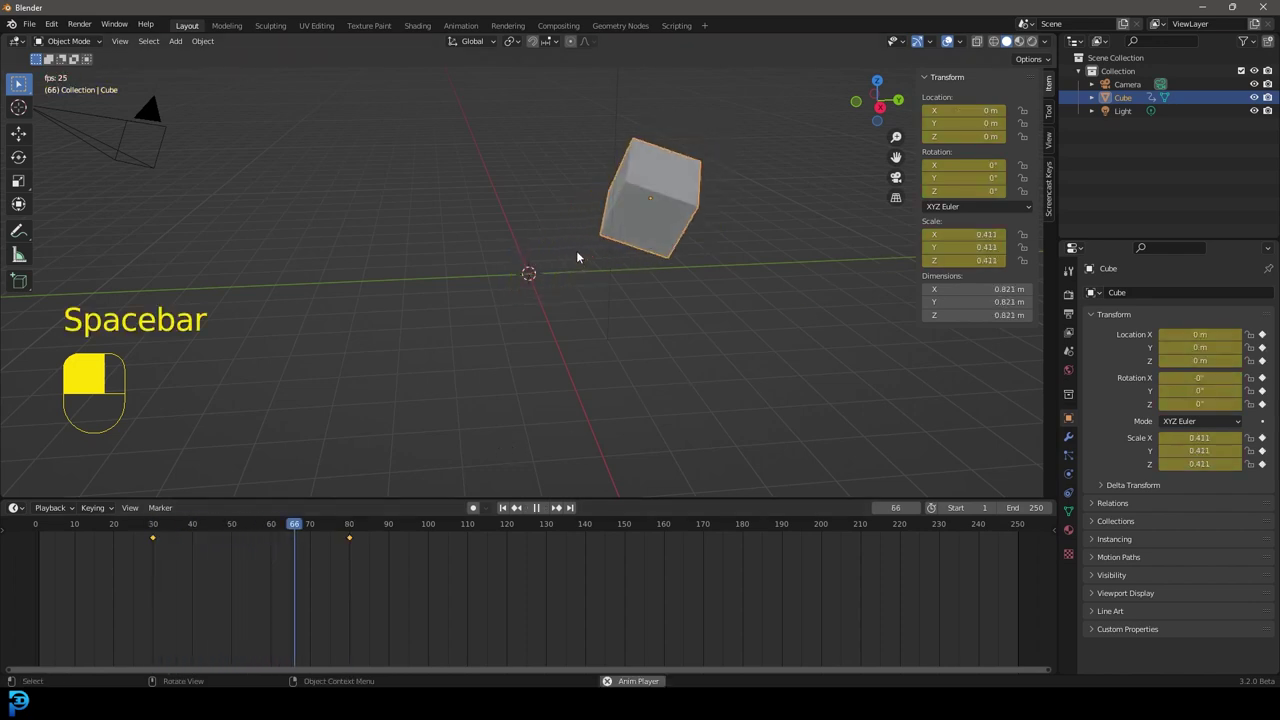